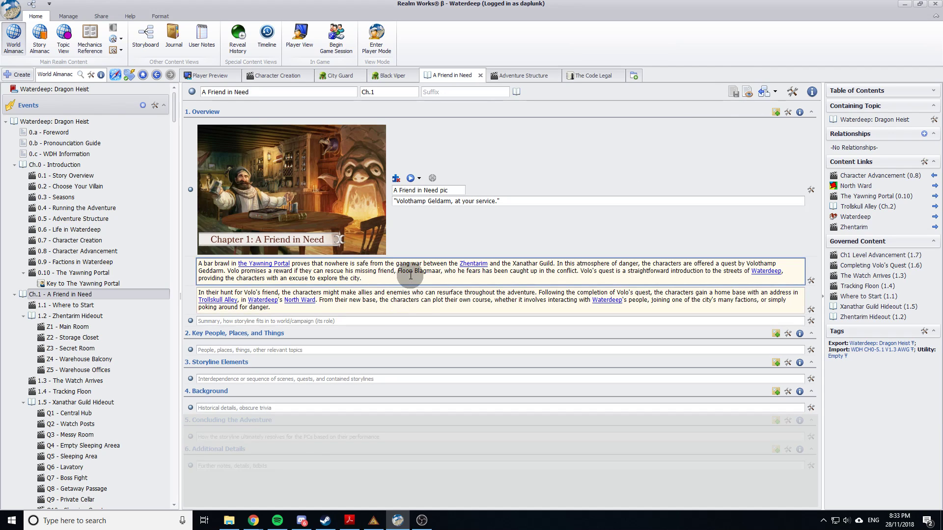
Discard the stray ' This i ' text typed into the A Friend in Need topic.
{"action": "type", "text": "⎵This⎵i⎵"}
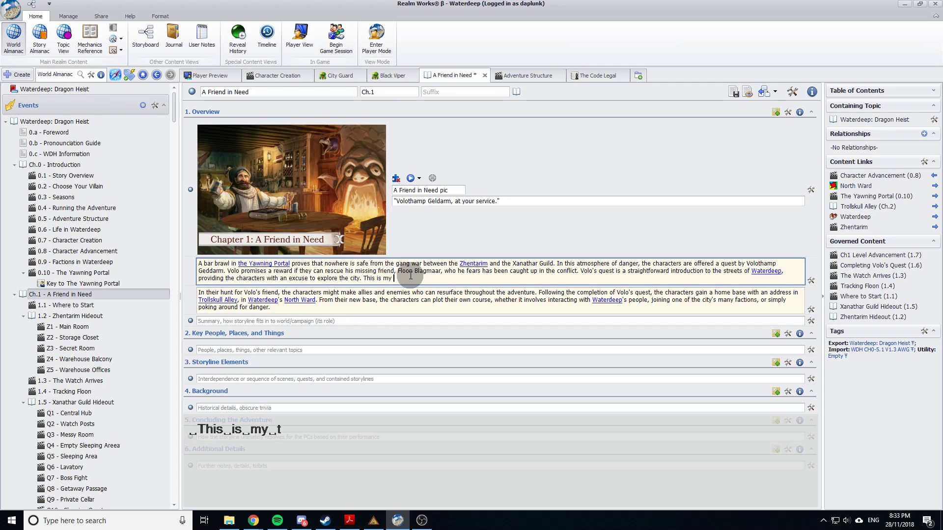
{"action": "key", "text": "shift+Home"}
{"action": "key", "text": "shift+Home"}
{"action": "key", "text": "ctrl+shift+Right"}
{"action": "key", "text": "ctrl+shift+Right"}
{"action": "key", "text": "ctrl+shift+Right"}
{"action": "key", "text": "ctrl+shift+Right"}
{"action": "key", "text": "ctrl+shift+Right"}
{"action": "key", "text": "ctrl+shift+Right"}
{"action": "key", "text": "ctrl+shift+Right"}
{"action": "key", "text": "ctrl+shift+Right"}
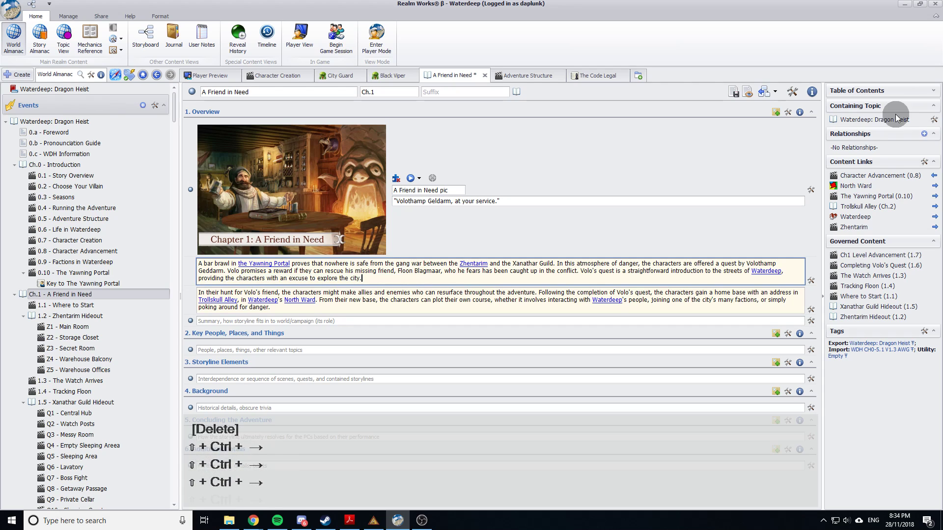
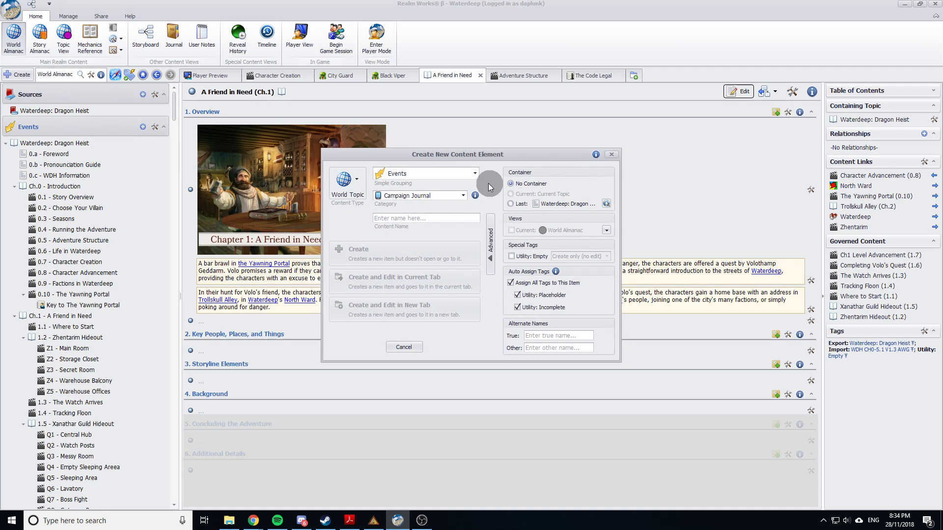
Start a new content element in the Events category from the Create New Content Element dialog.
{"action": "left_click", "coordinate": [450, 222]}
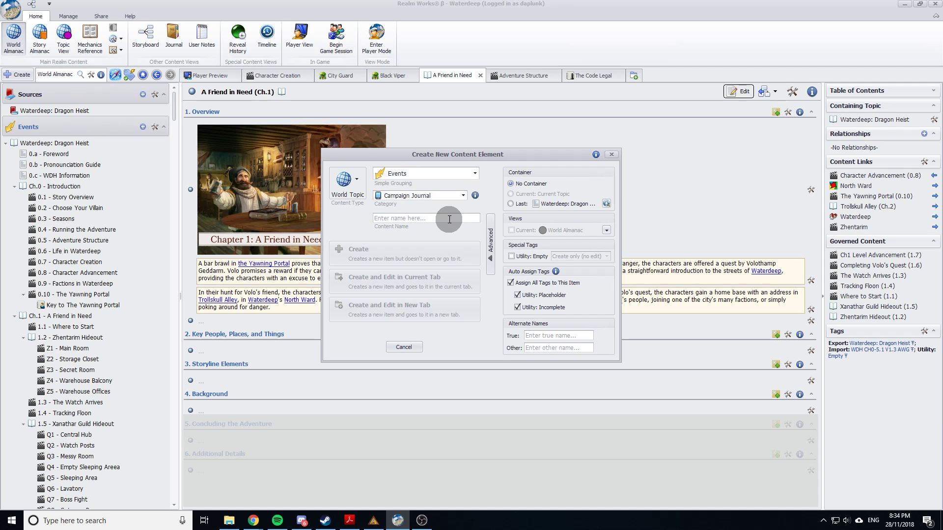